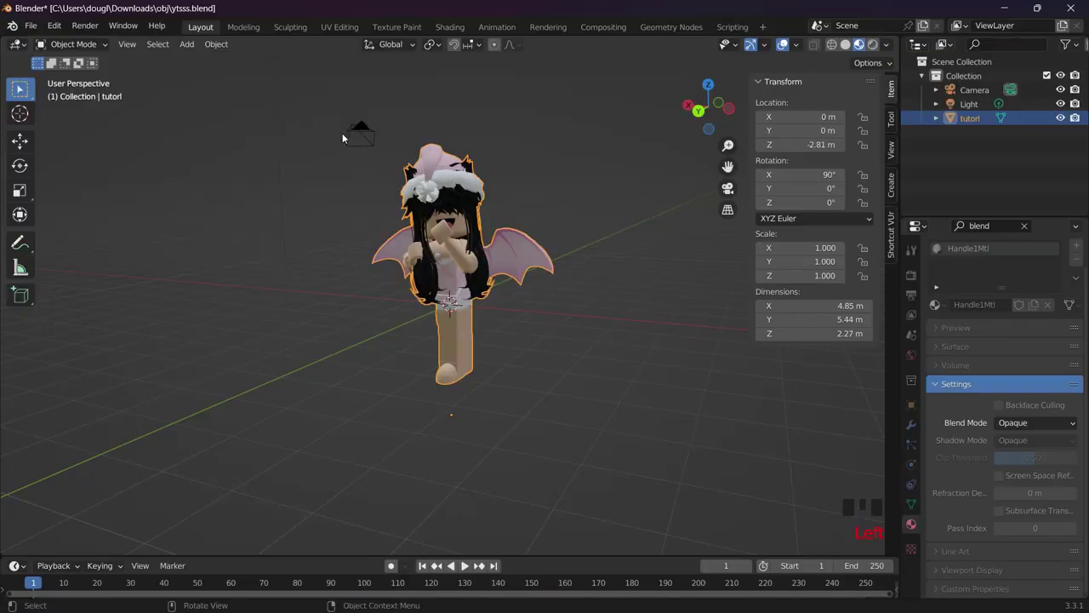
Select the Camera object to reposition it opposite the avatar
click(355, 138)
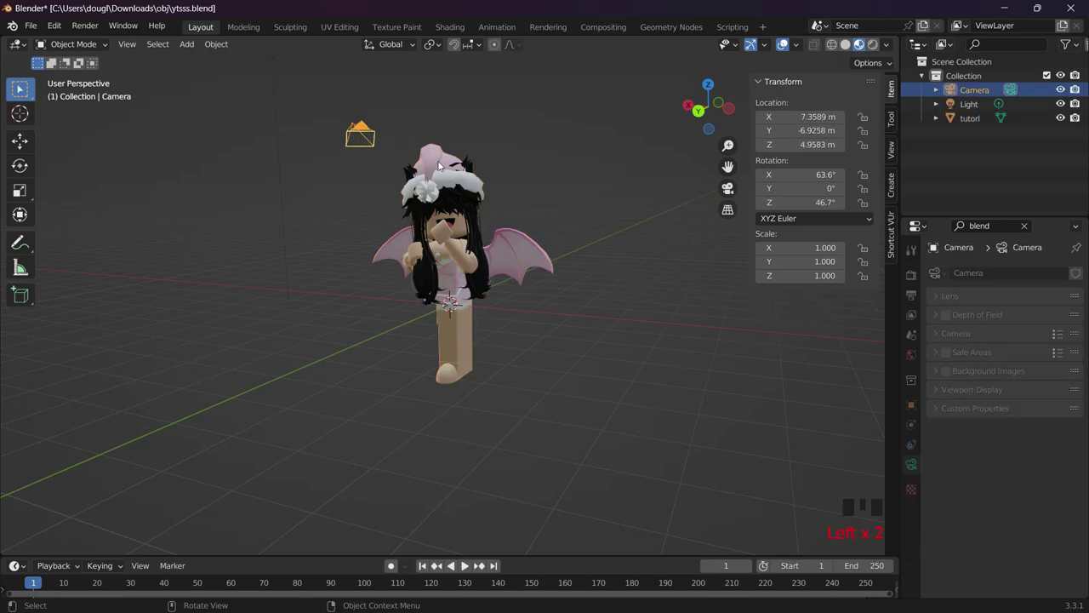
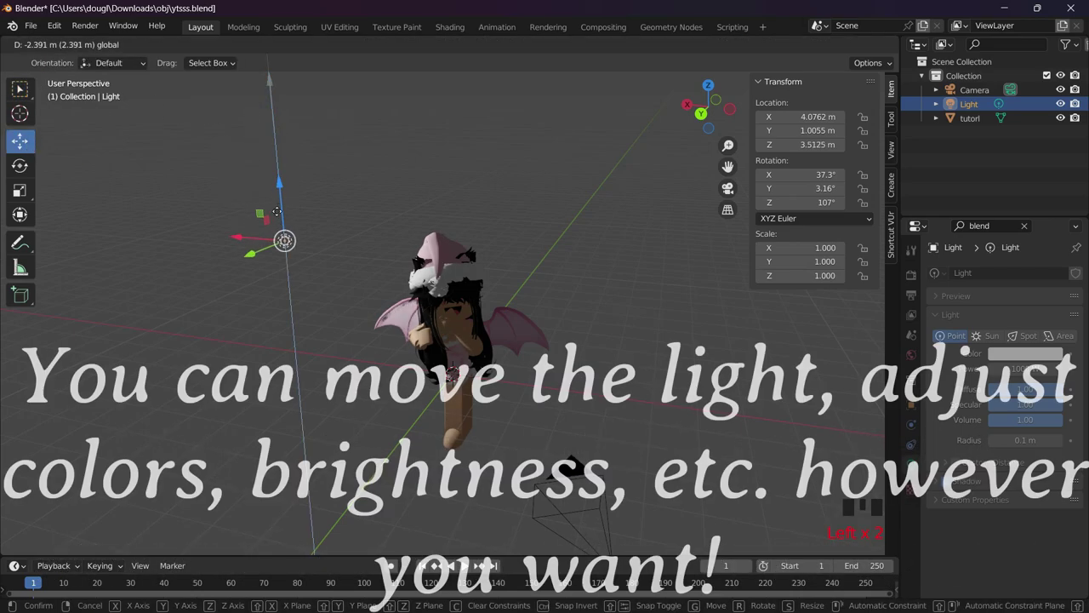
Place the point light beside the avatar's head and grab its Y-axis handle
click(208, 365)
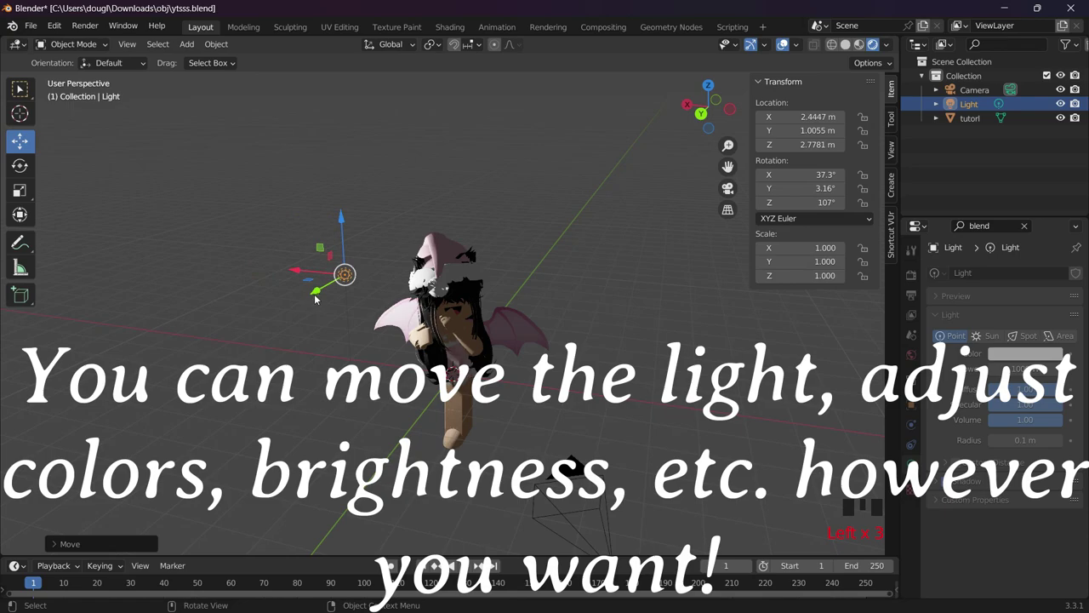
click(208, 366)
Slide the light along Y behind the avatar and tint its colour magenta
drag(402, 345, 386, 318)
key(w)
click(200, 289)
click(203, 277)
click(19, 154)
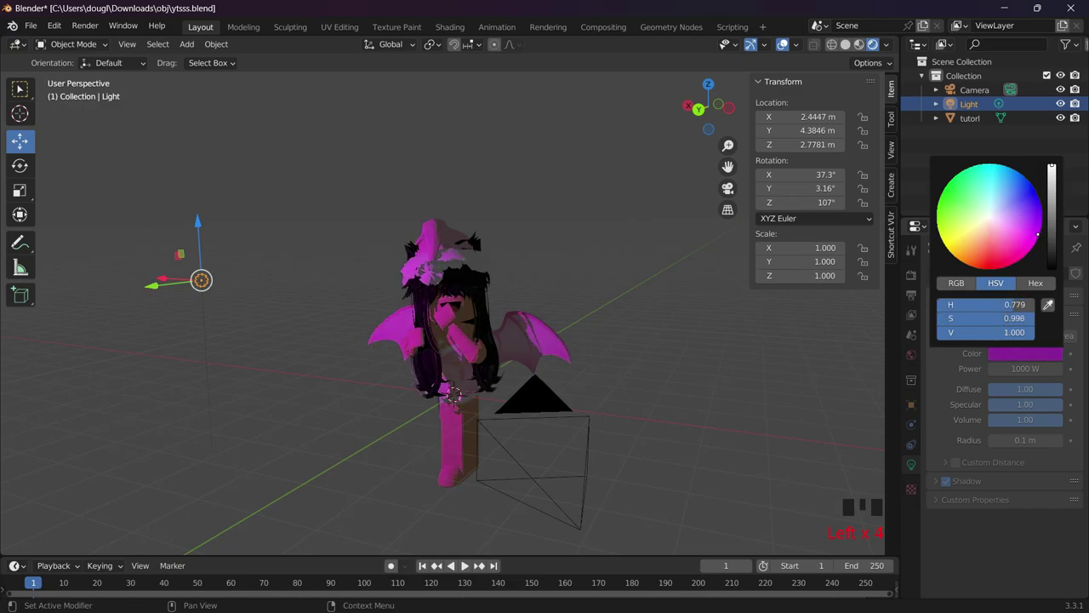